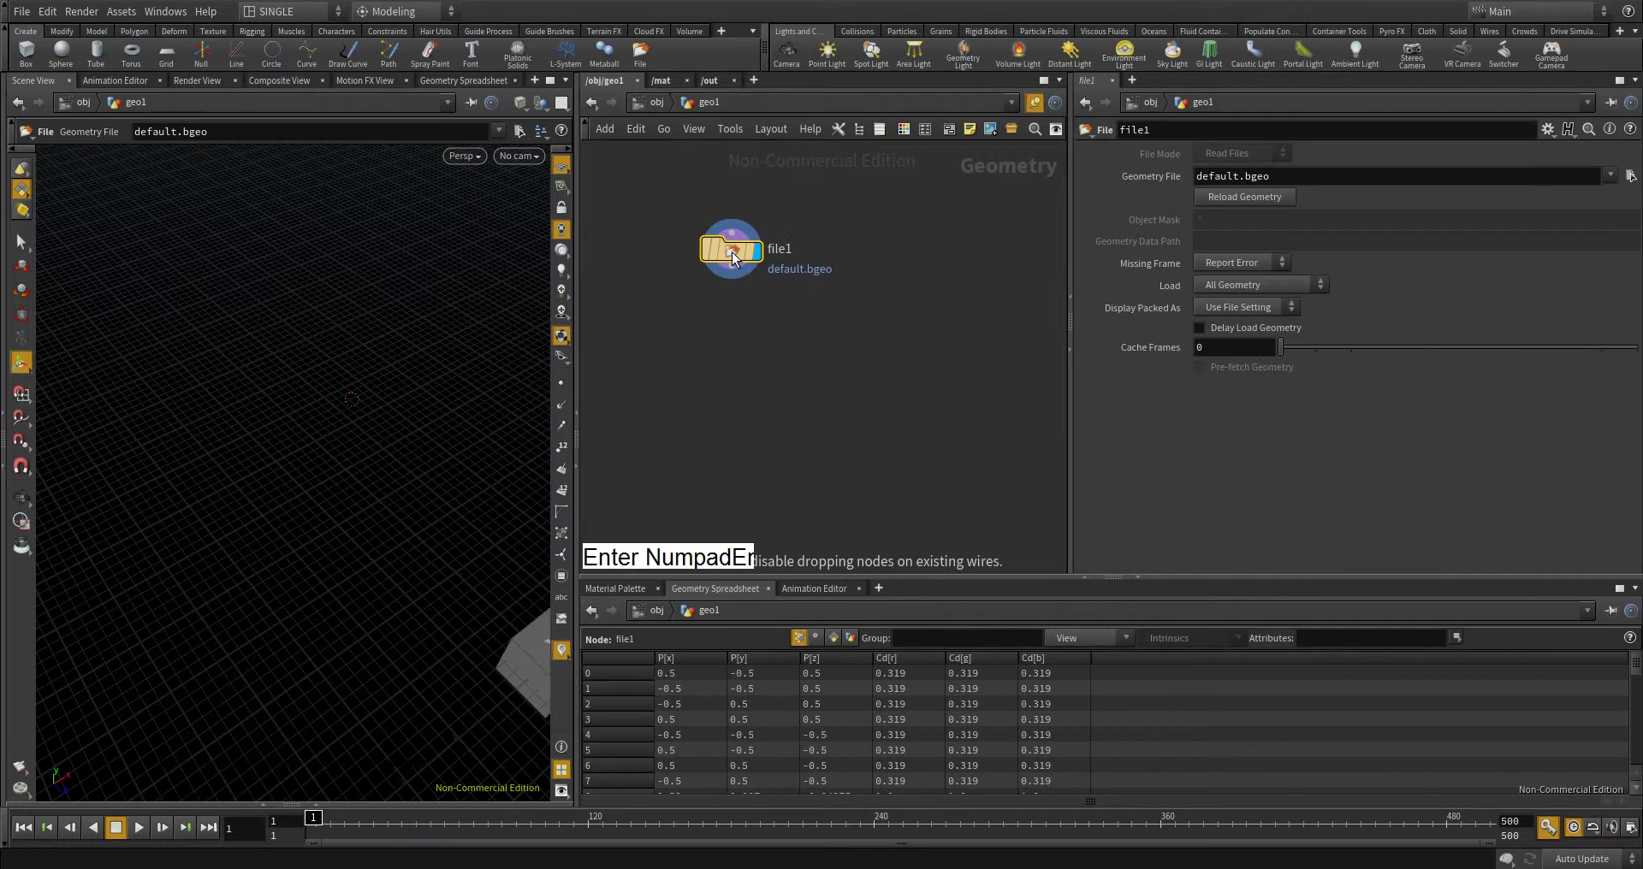
- Load the character OBJ in the File node and select the hand primitives in the viewport
{"action": "right_click", "coordinate": [428, 468]}
{"action": "middle_click", "coordinate": [403, 475]}
{"action": "key", "text": "space"}
{"action": "key", "text": "g"}
{"action": "right_click", "coordinate": [338, 483]}
{"action": "left_click", "coordinate": [297, 492]}
{"action": "right_click", "coordinate": [373, 485]}
{"action": "middle_click", "coordinate": [388, 485]}
{"action": "left_click", "coordinate": [337, 445]}
{"action": "right_click", "coordinate": [369, 421]}
{"action": "middle_click", "coordinate": [409, 411]}
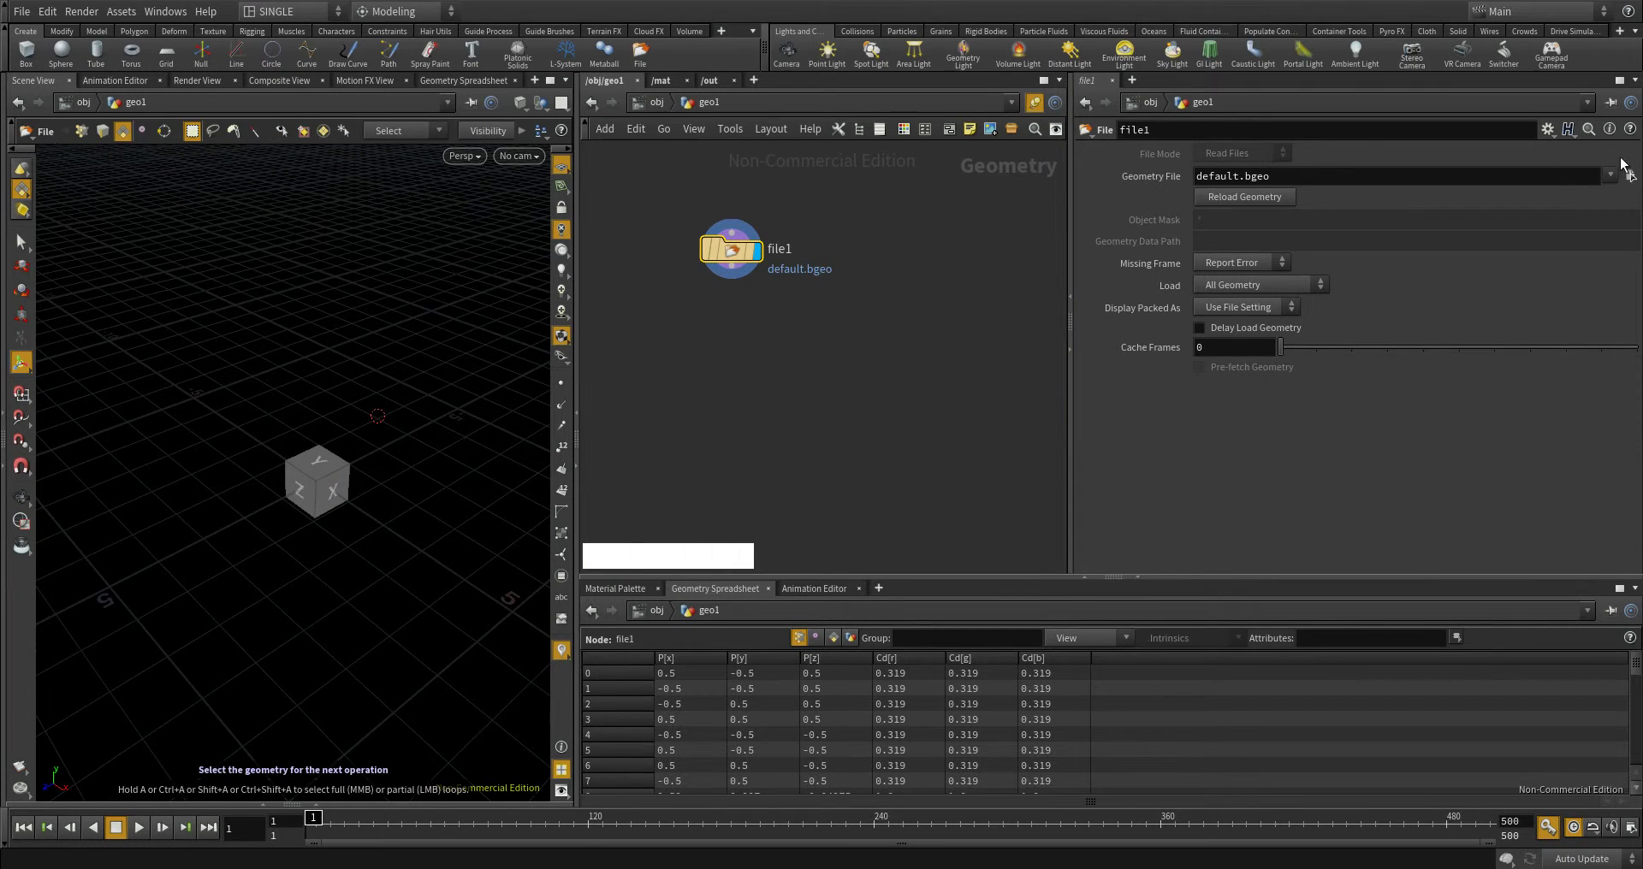
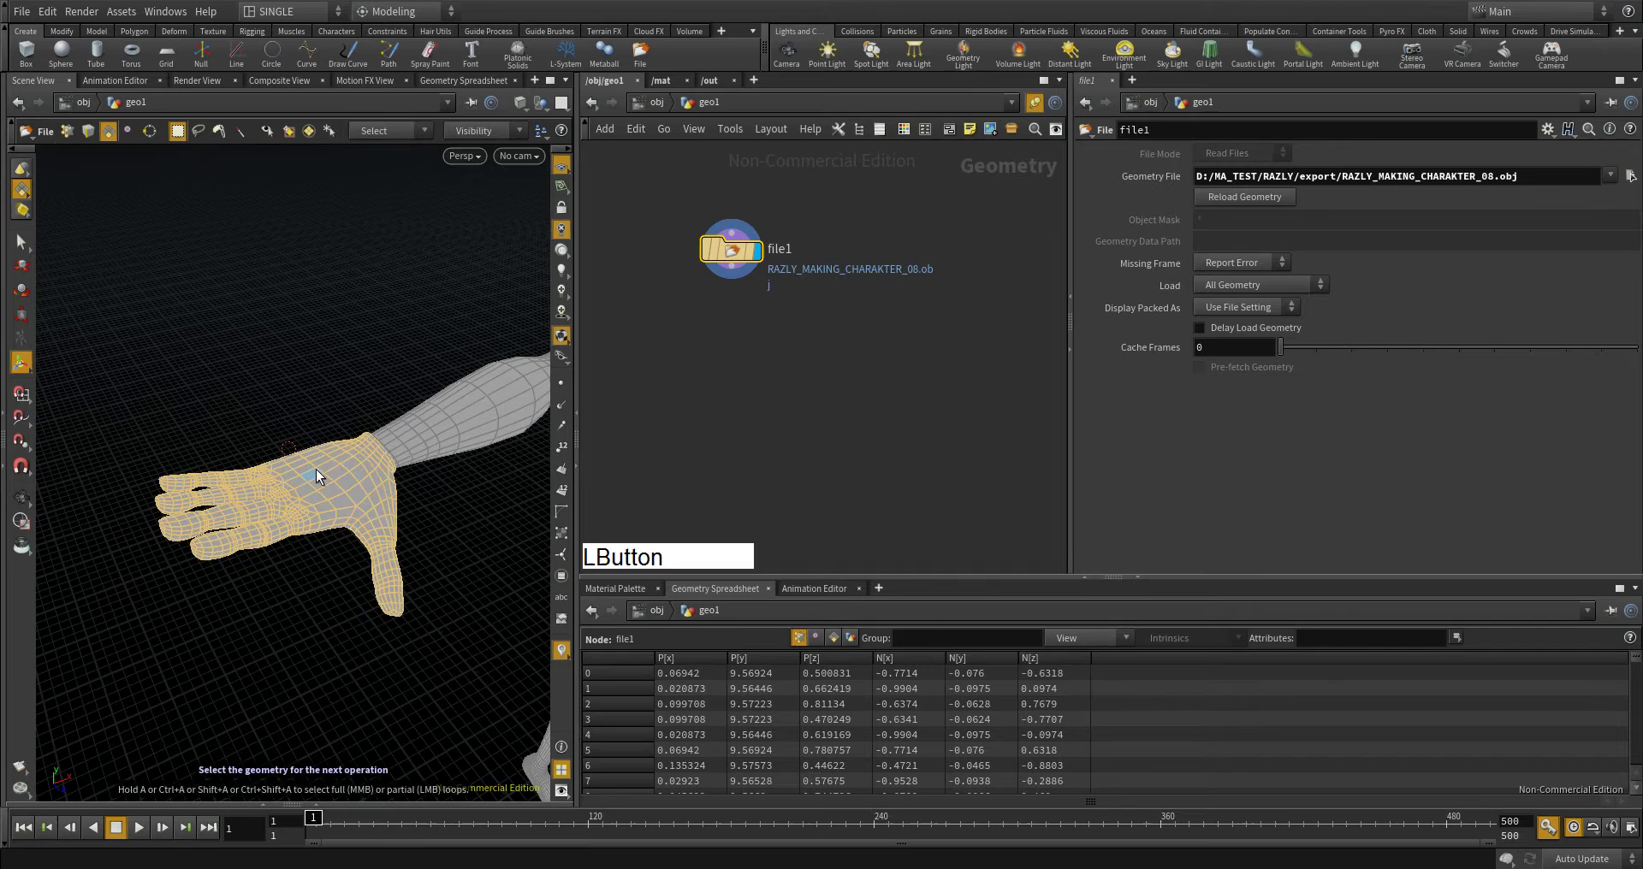
- Add a Blast node on the hand selection with Delete Non Selected enabled, keeping only the hand
{"action": "key", "text": "d"}
{"action": "key", "text": "Down"}
{"action": "key", "text": "Return"}
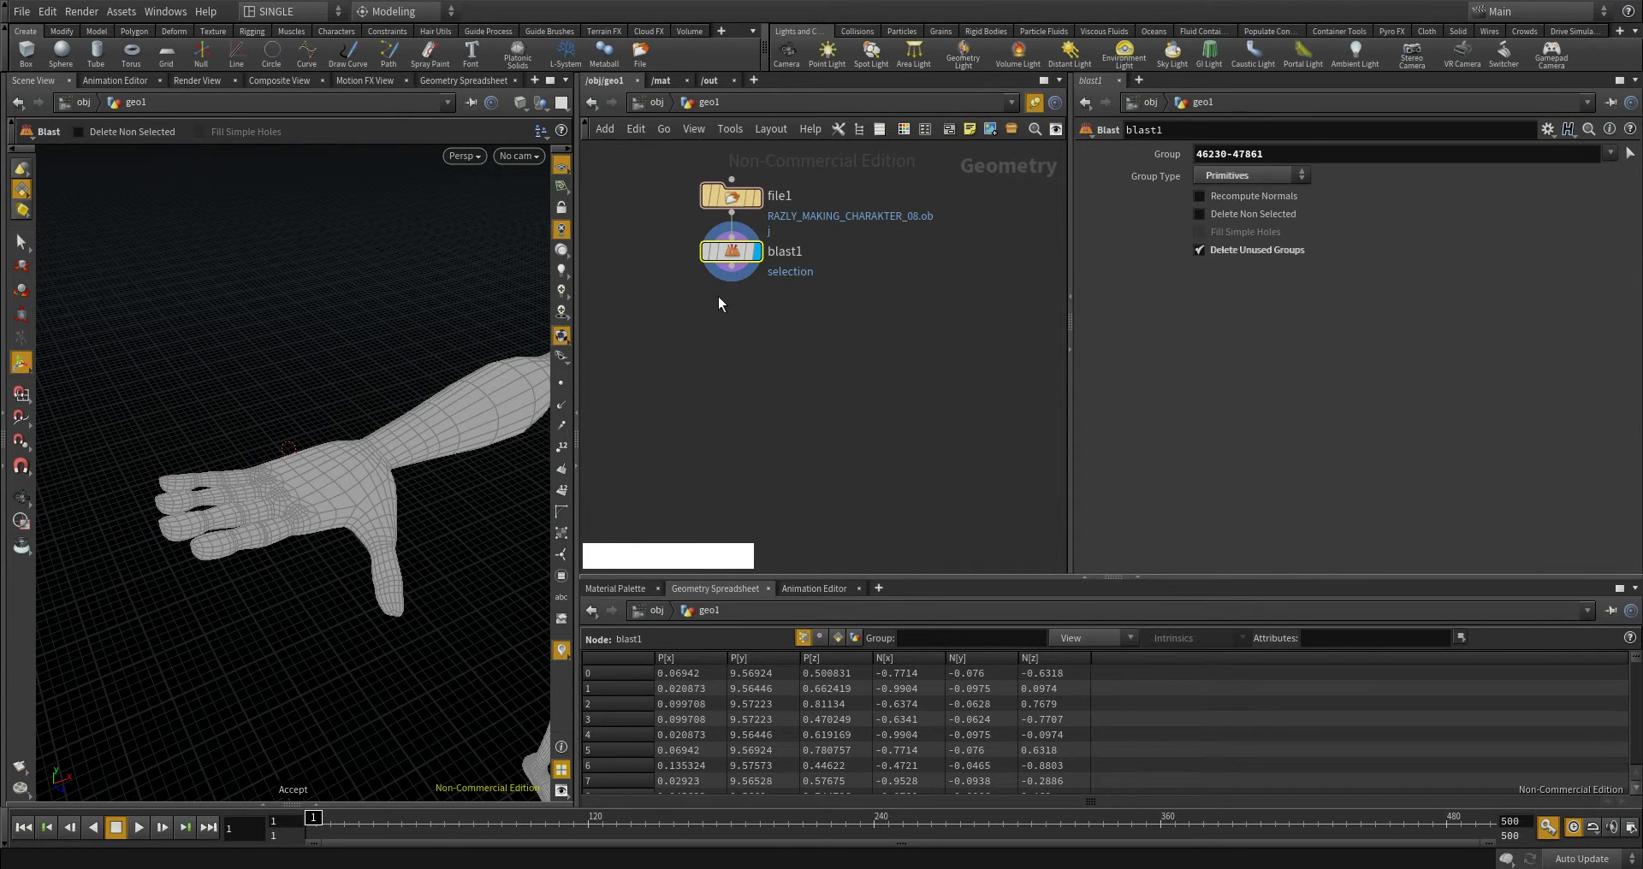
{"action": "left_click", "coordinate": [739, 259]}
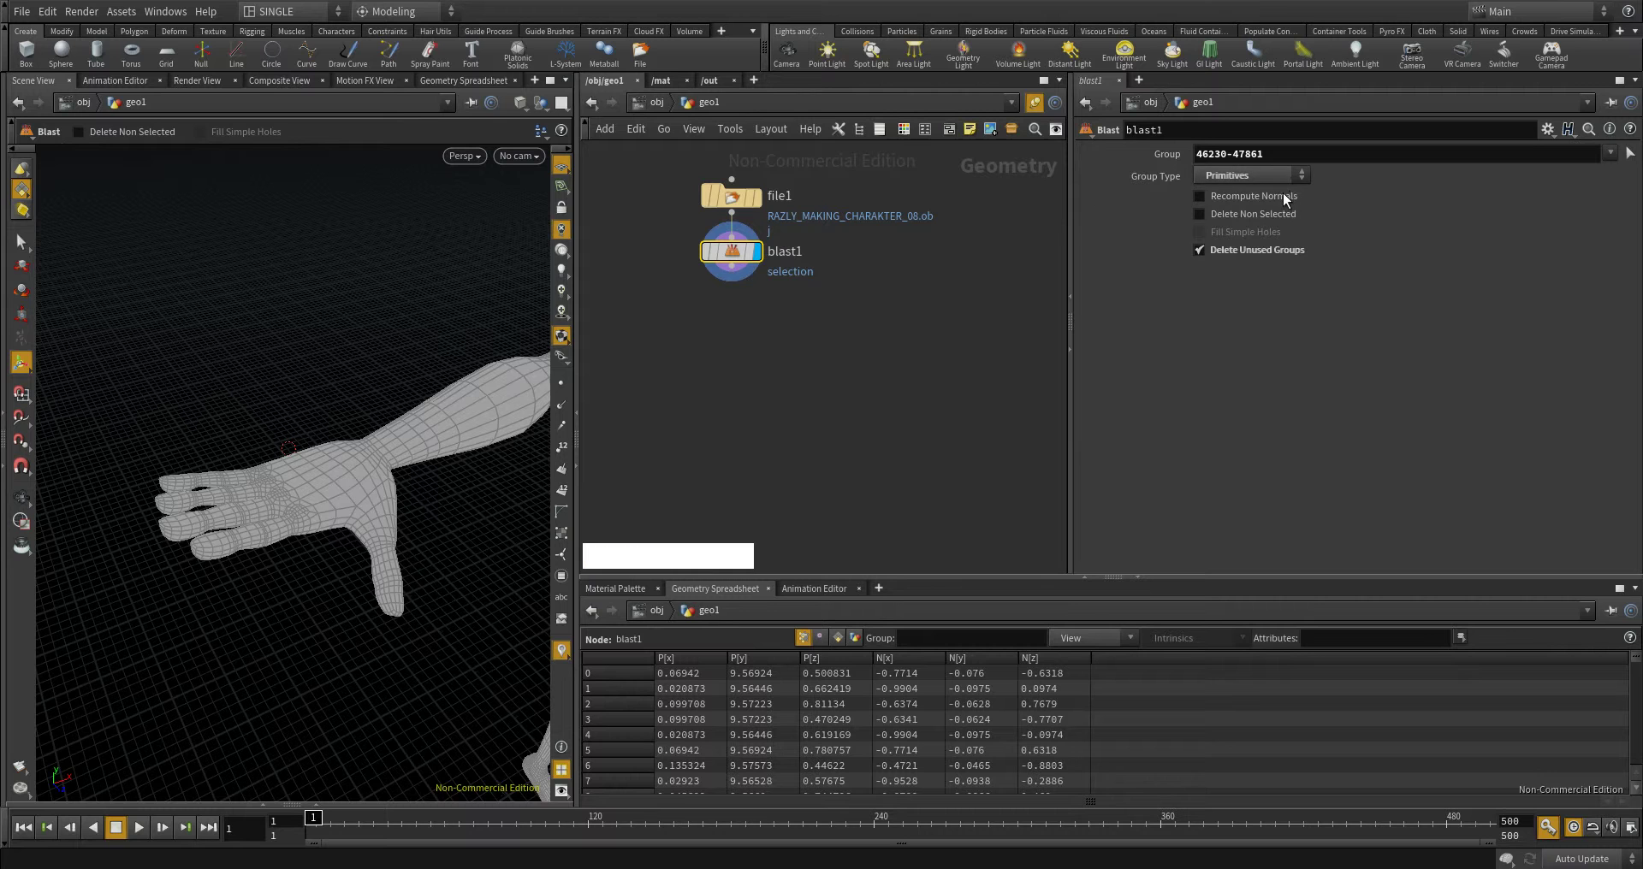
{"action": "left_click", "coordinate": [1253, 219]}
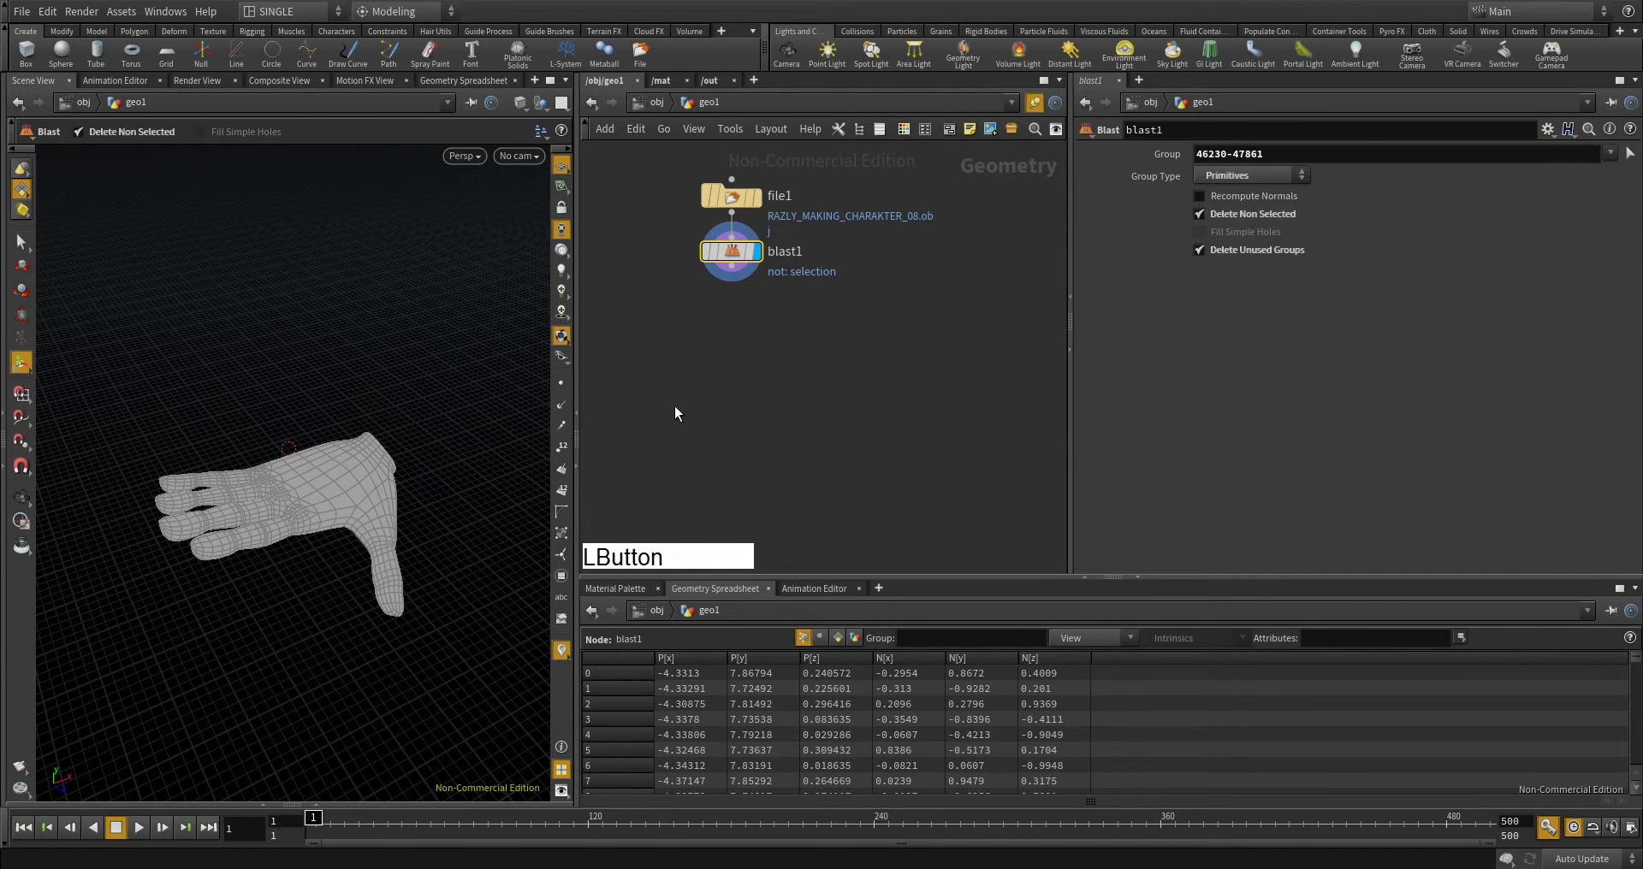
{"action": "left_click", "coordinate": [360, 495]}
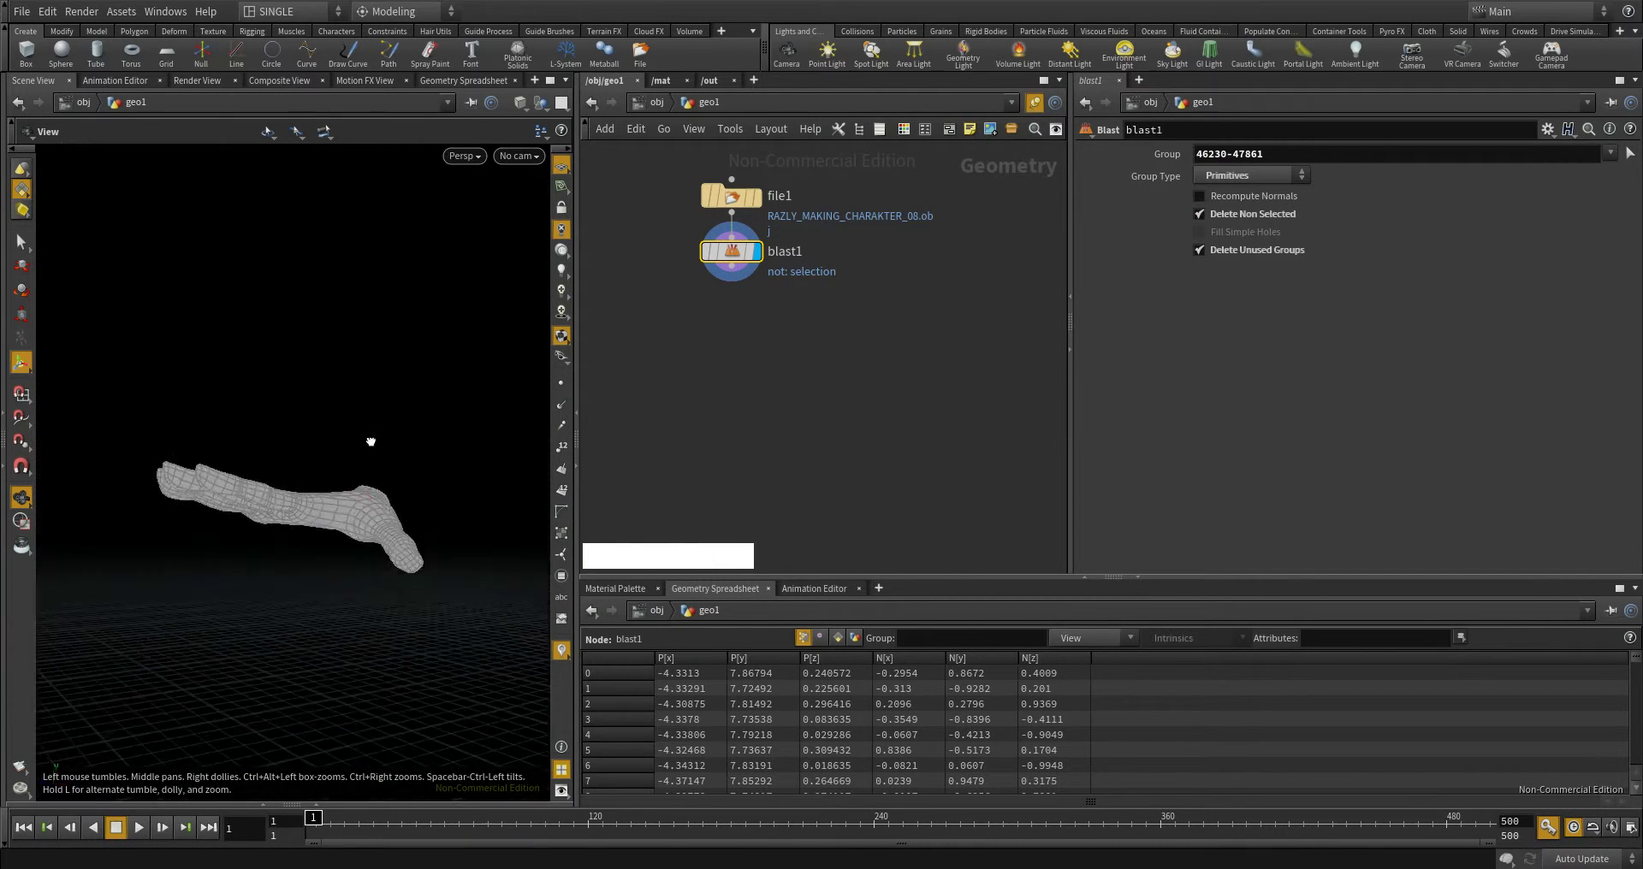
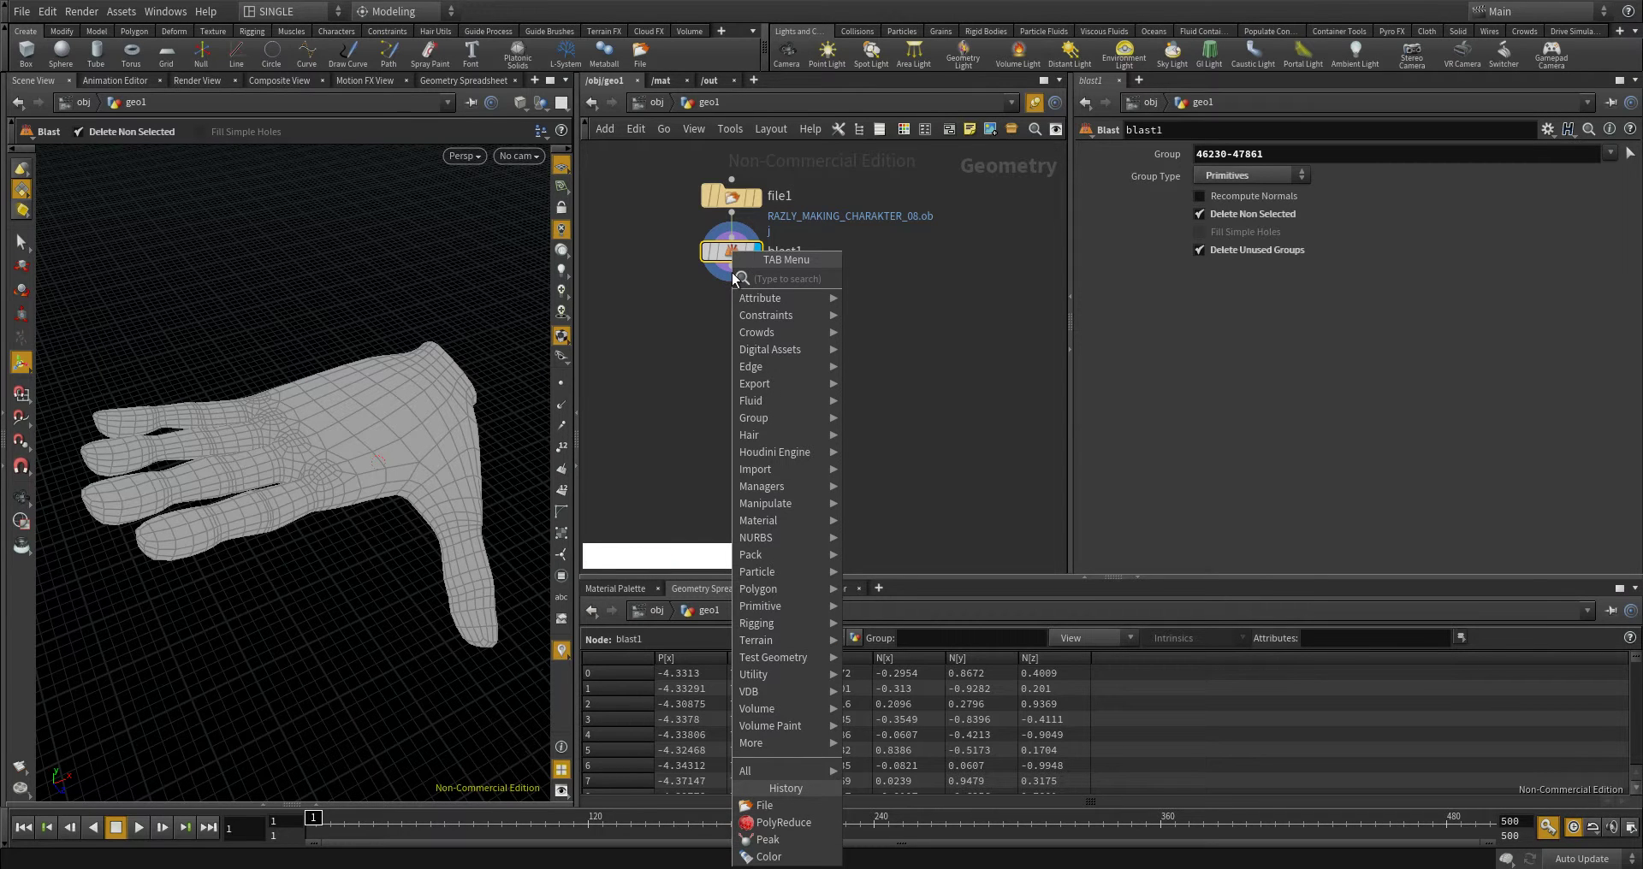
- Add a Peak node after blast1 with a distance of about -0.006 and hide the point normals
{"action": "key", "text": "Return"}
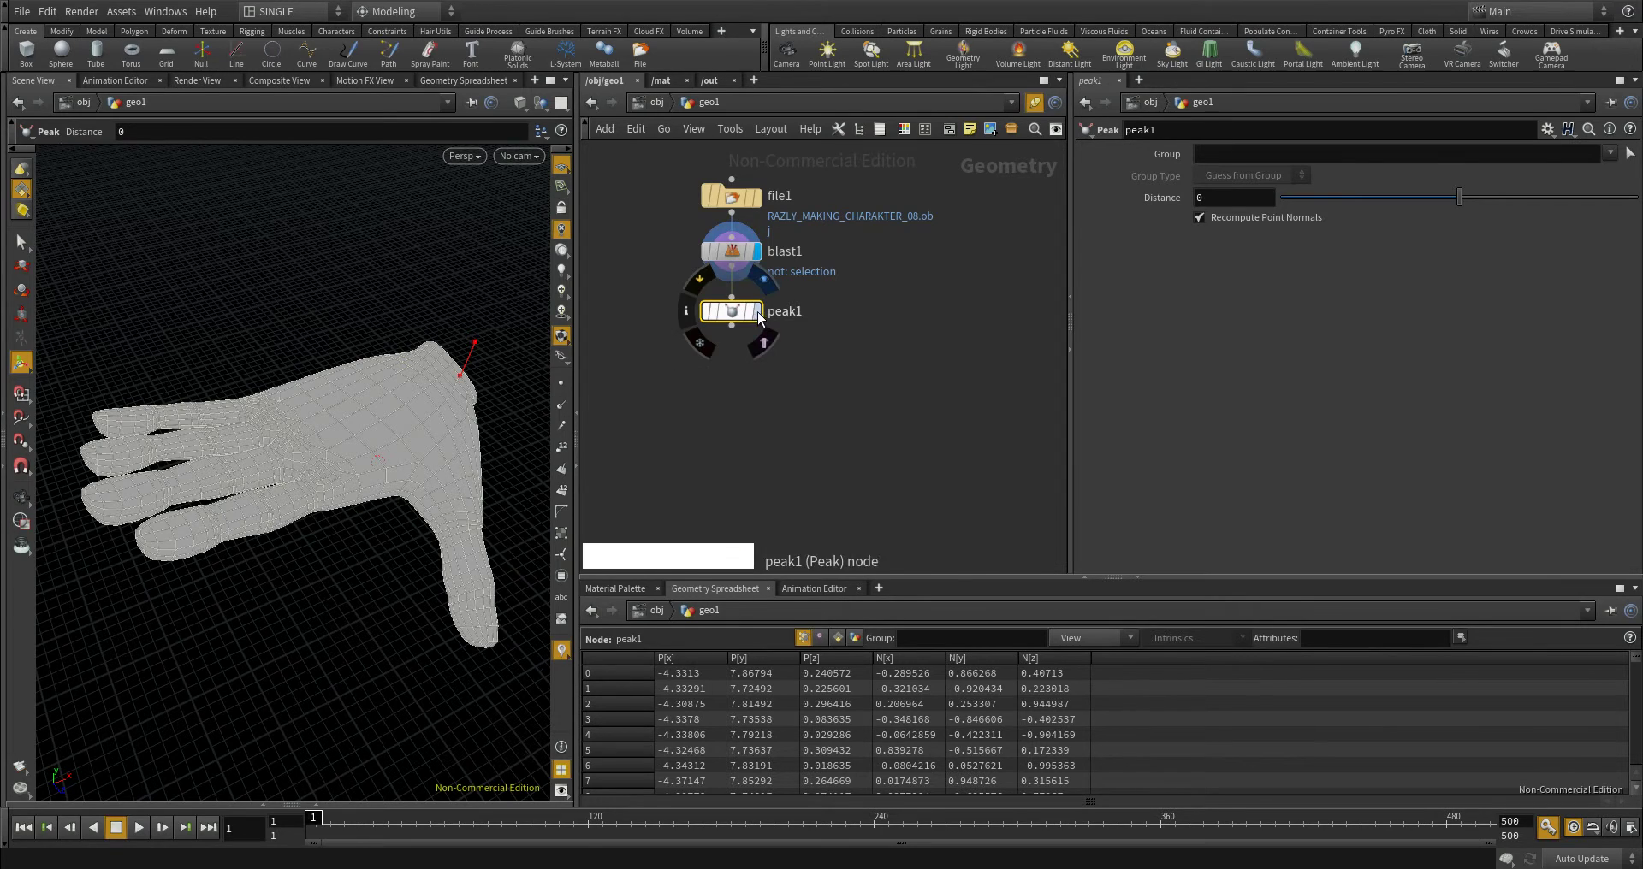
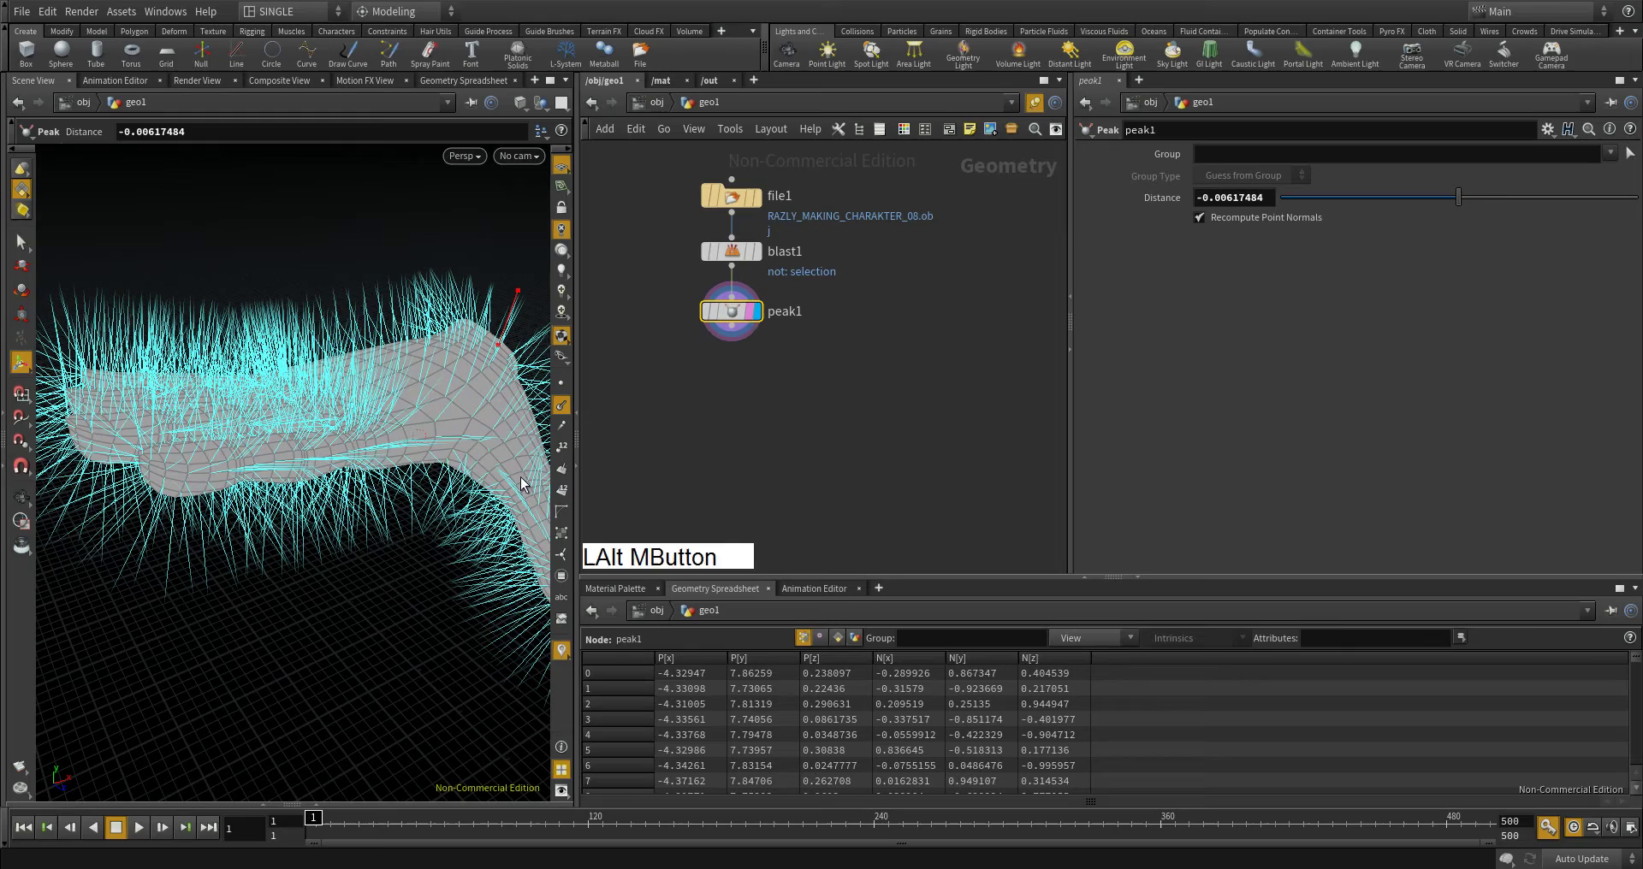
{"action": "left_click", "coordinate": [379, 429]}
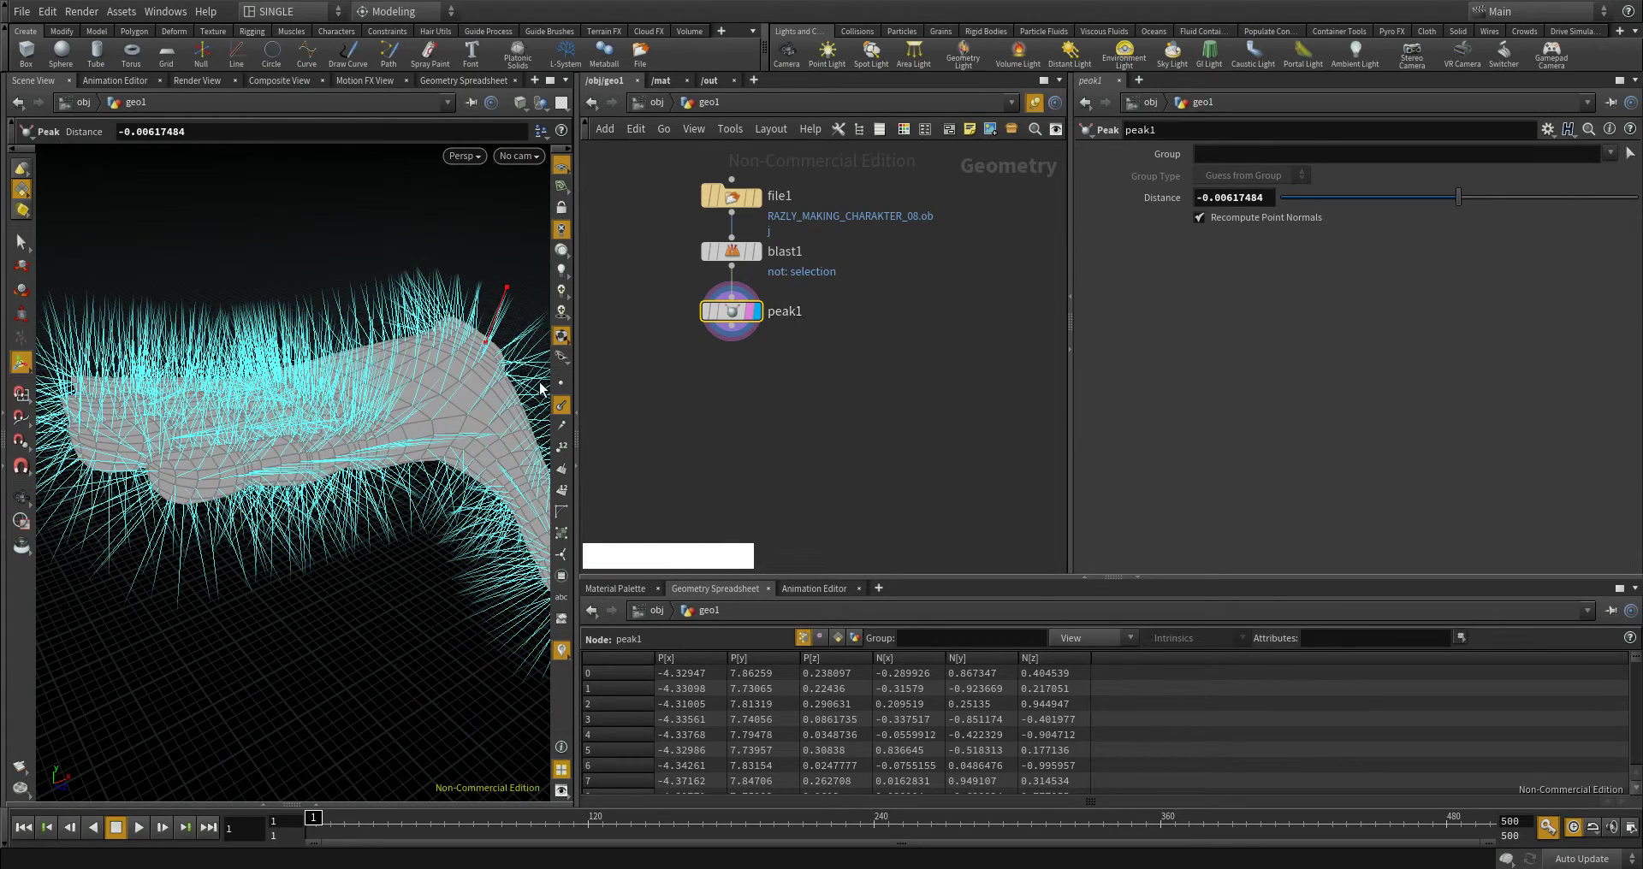
{"action": "left_click", "coordinate": [564, 410]}
{"action": "left_click", "coordinate": [419, 377]}
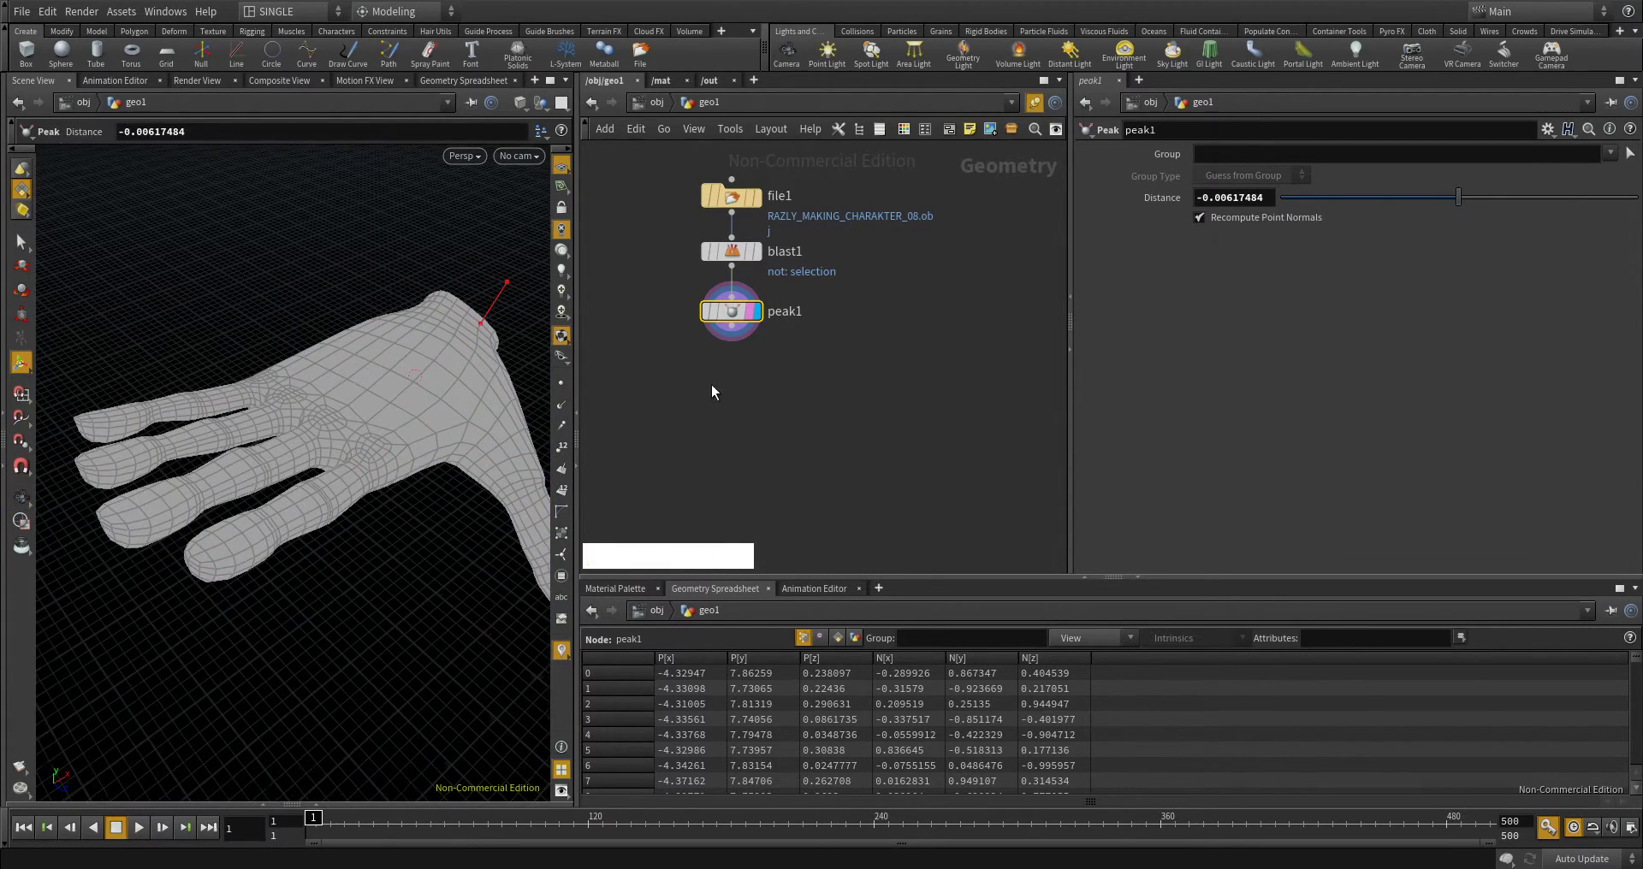
- Create a PolyReduce node from the Tab menu
{"action": "key", "text": "d"}
{"action": "key", "text": "Return"}
- Wire blast1 into polyreduce1, display it and drop Percent To Keep to about half
{"action": "left_click", "coordinate": [760, 389]}
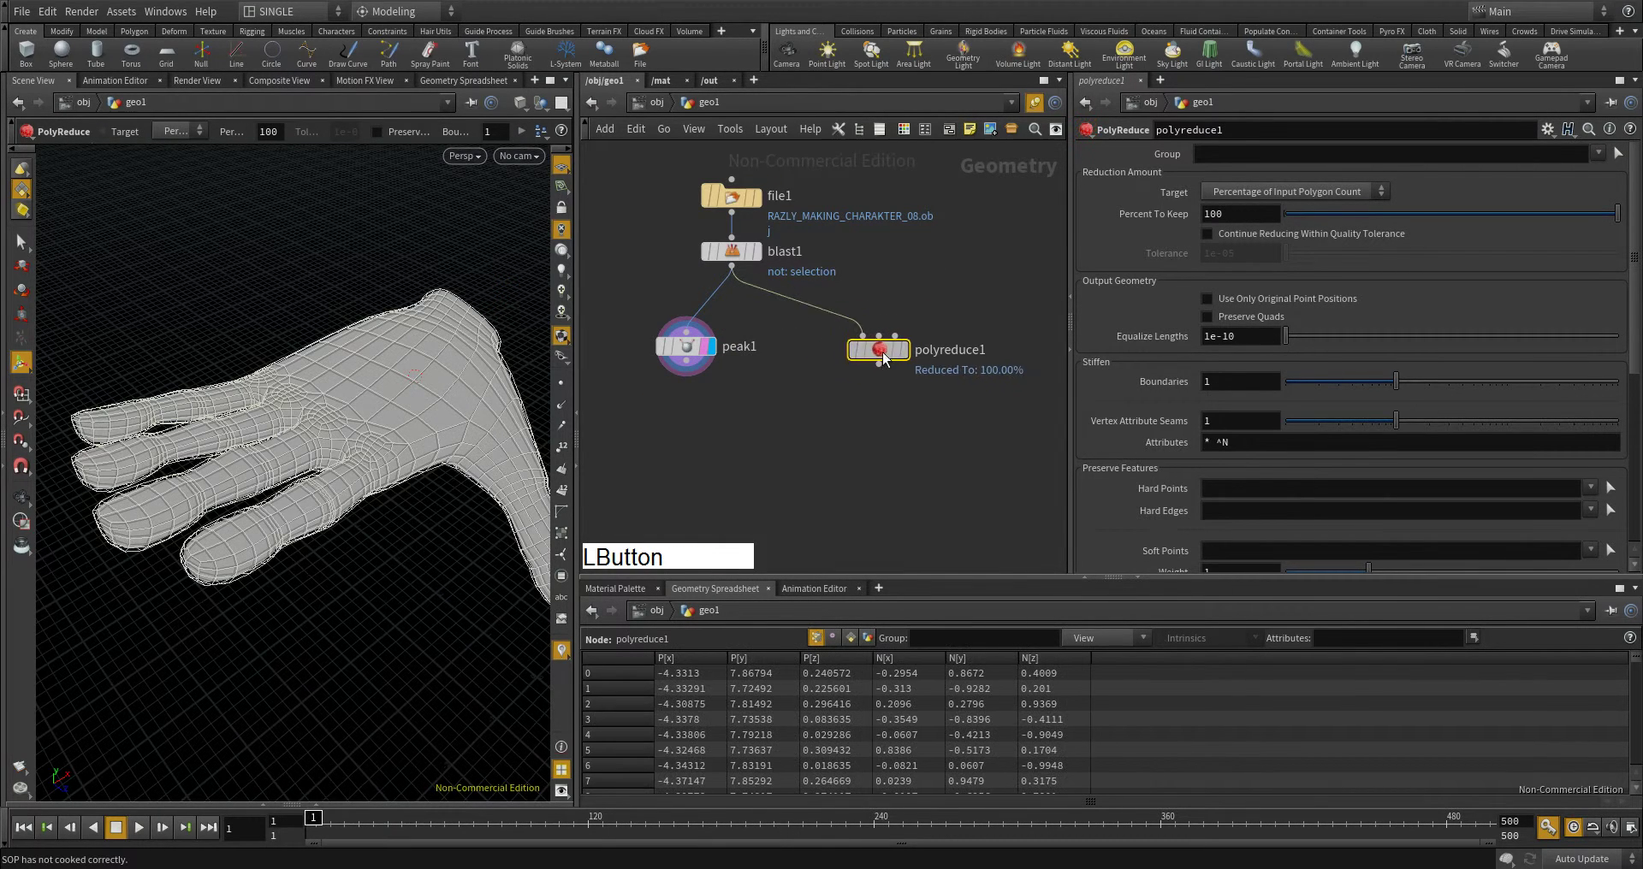
{"action": "left_click", "coordinate": [268, 467]}
{"action": "left_click", "coordinate": [1615, 221]}
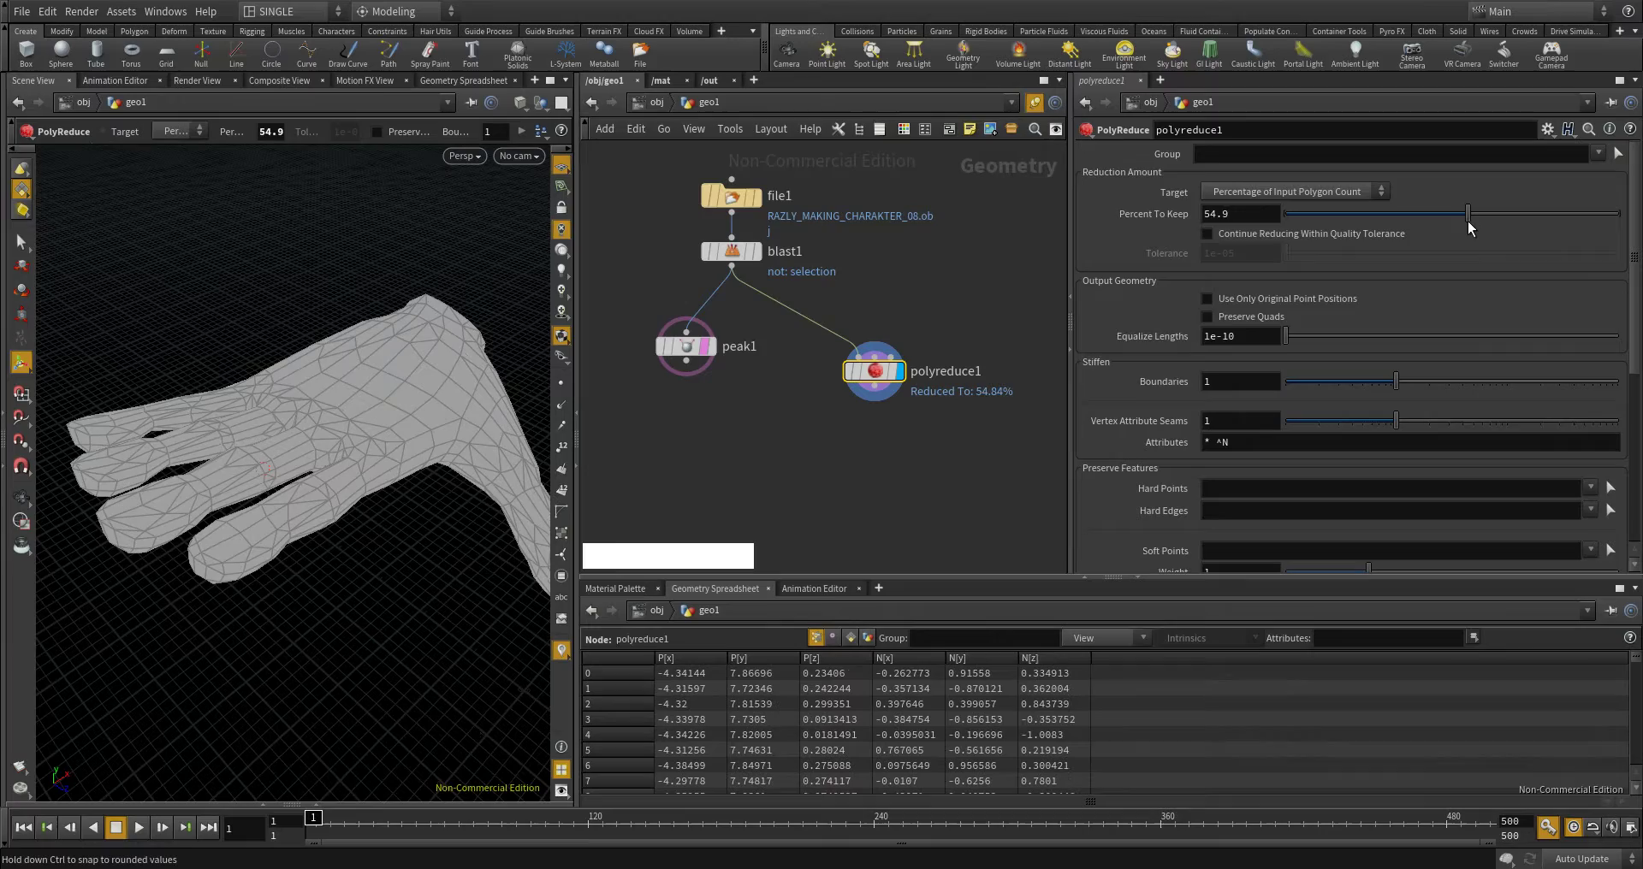
{"action": "left_click", "coordinate": [324, 410]}
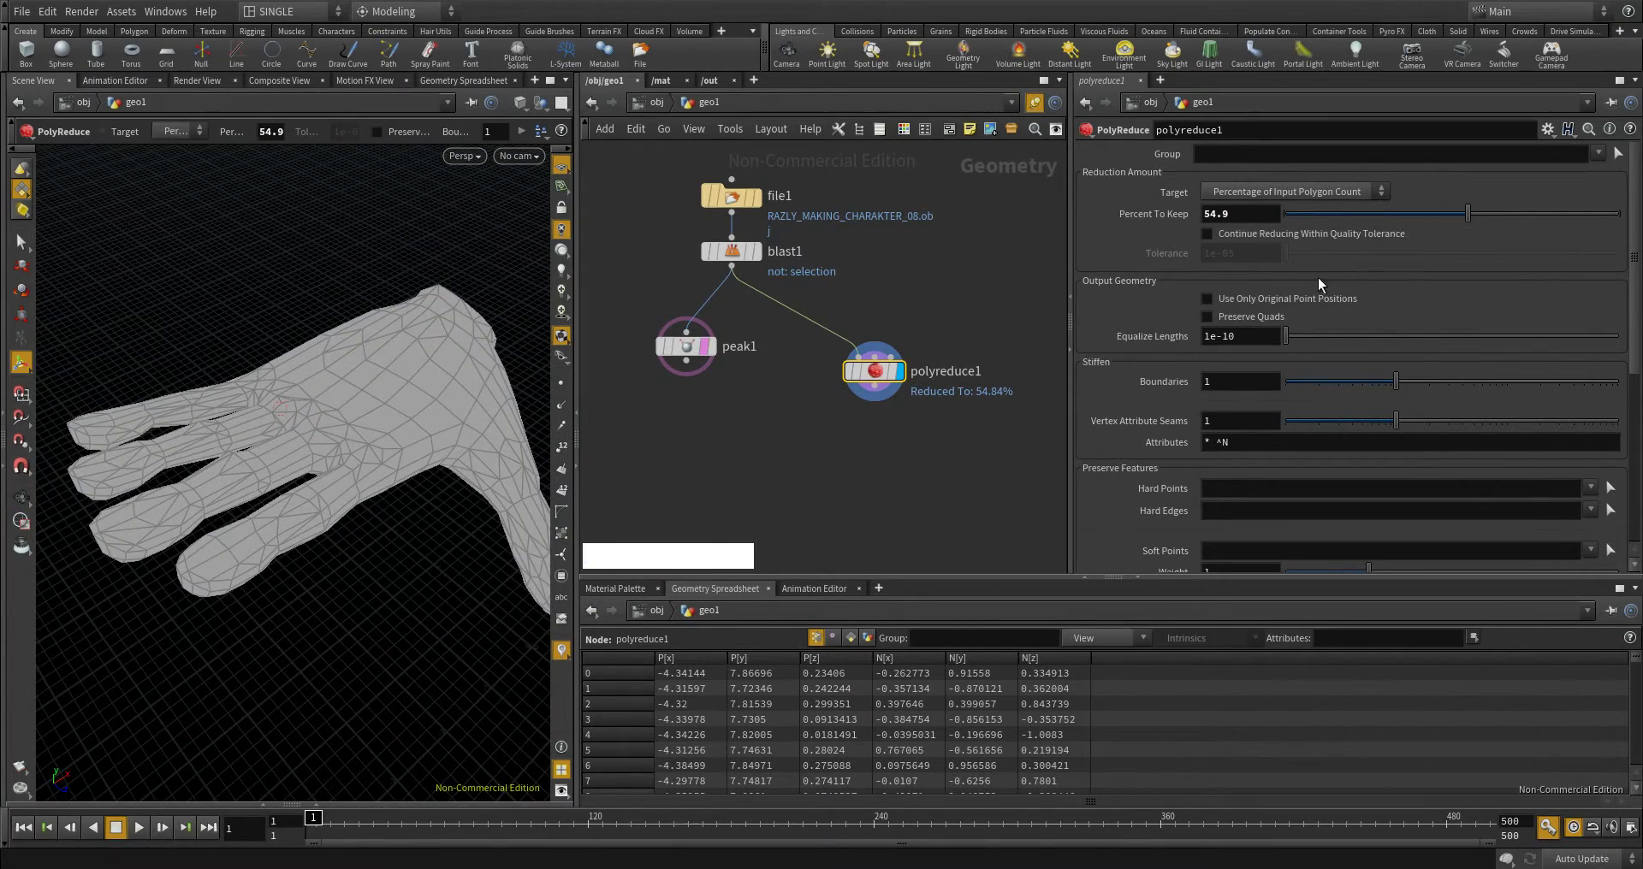
{"action": "left_click", "coordinate": [1471, 223]}
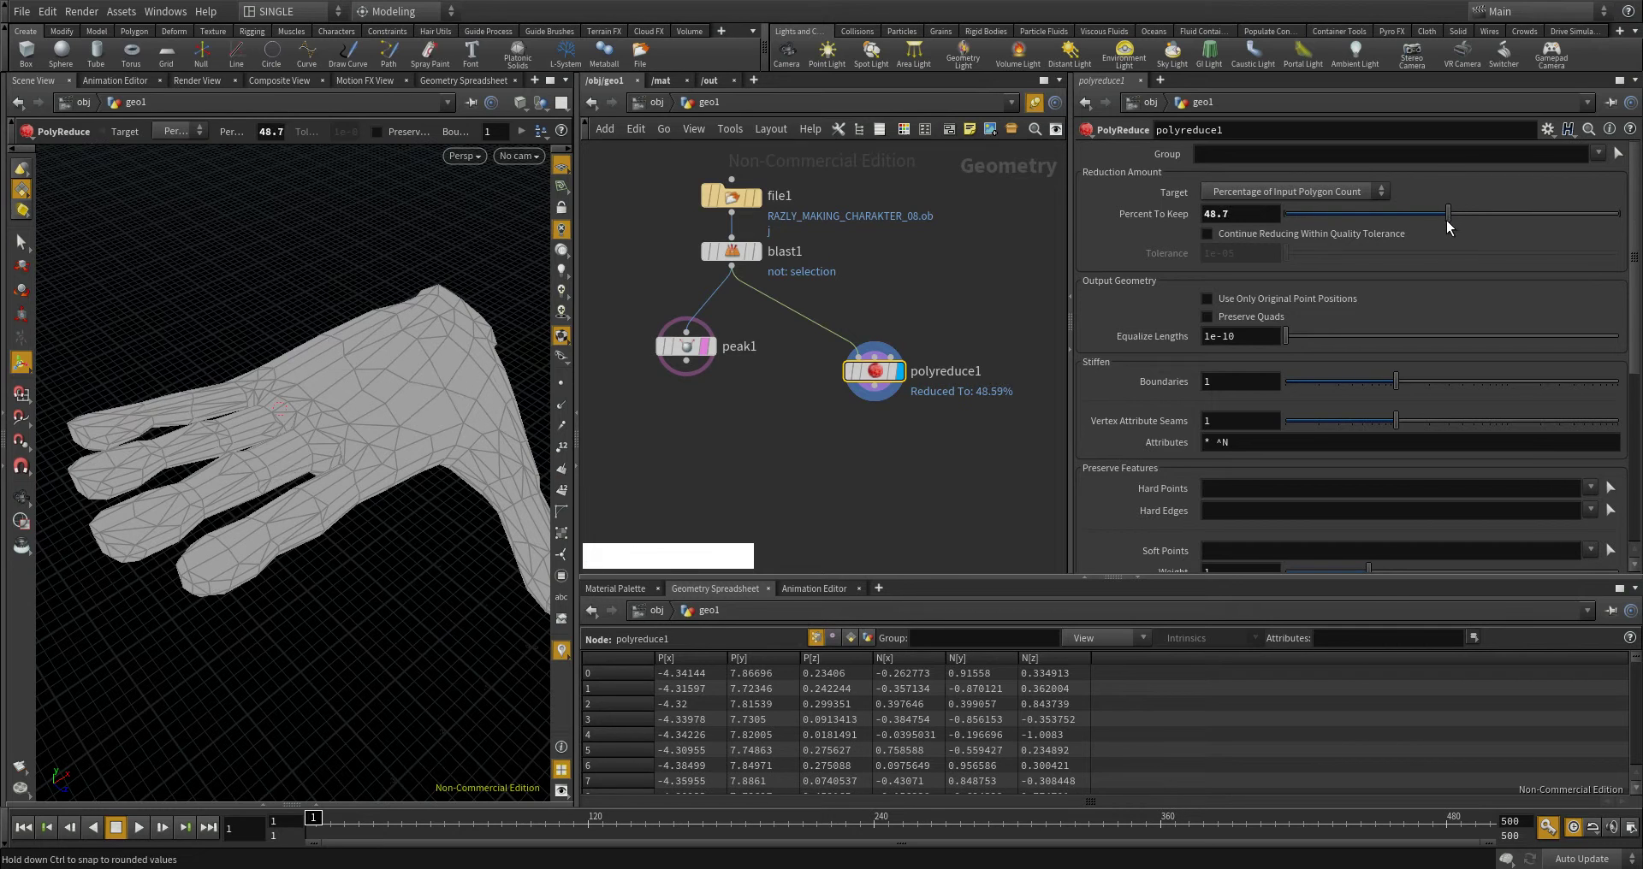
- Compare point and polygon counts of the full and reduced hand, then settle on about 45.6% kept
{"action": "middle_click", "coordinate": [876, 379]}
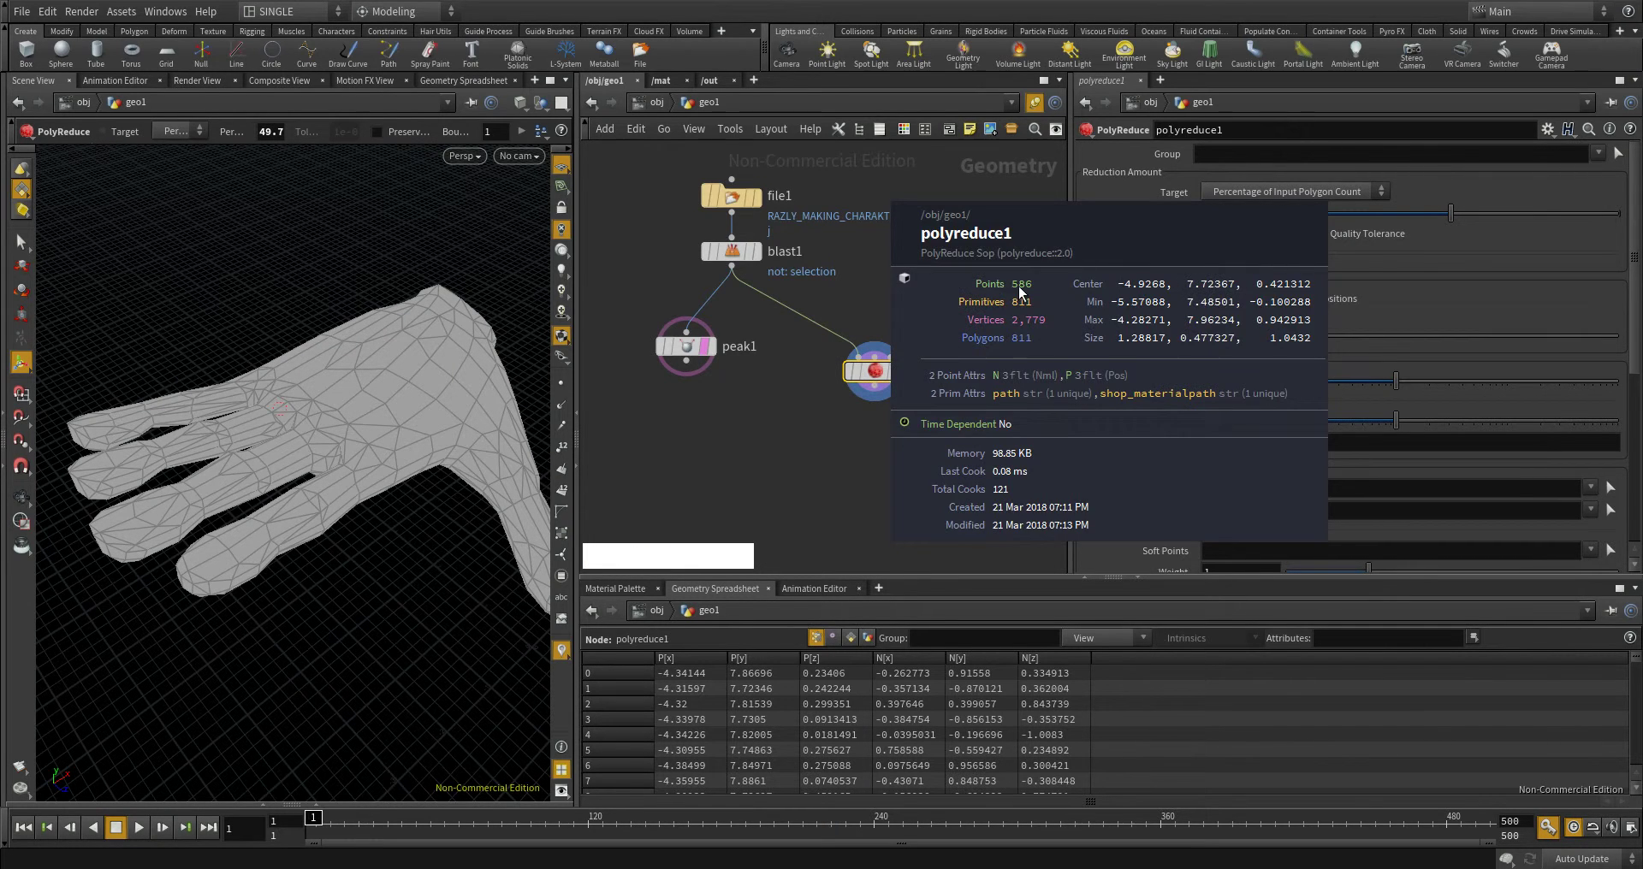
{"action": "middle_click", "coordinate": [738, 261]}
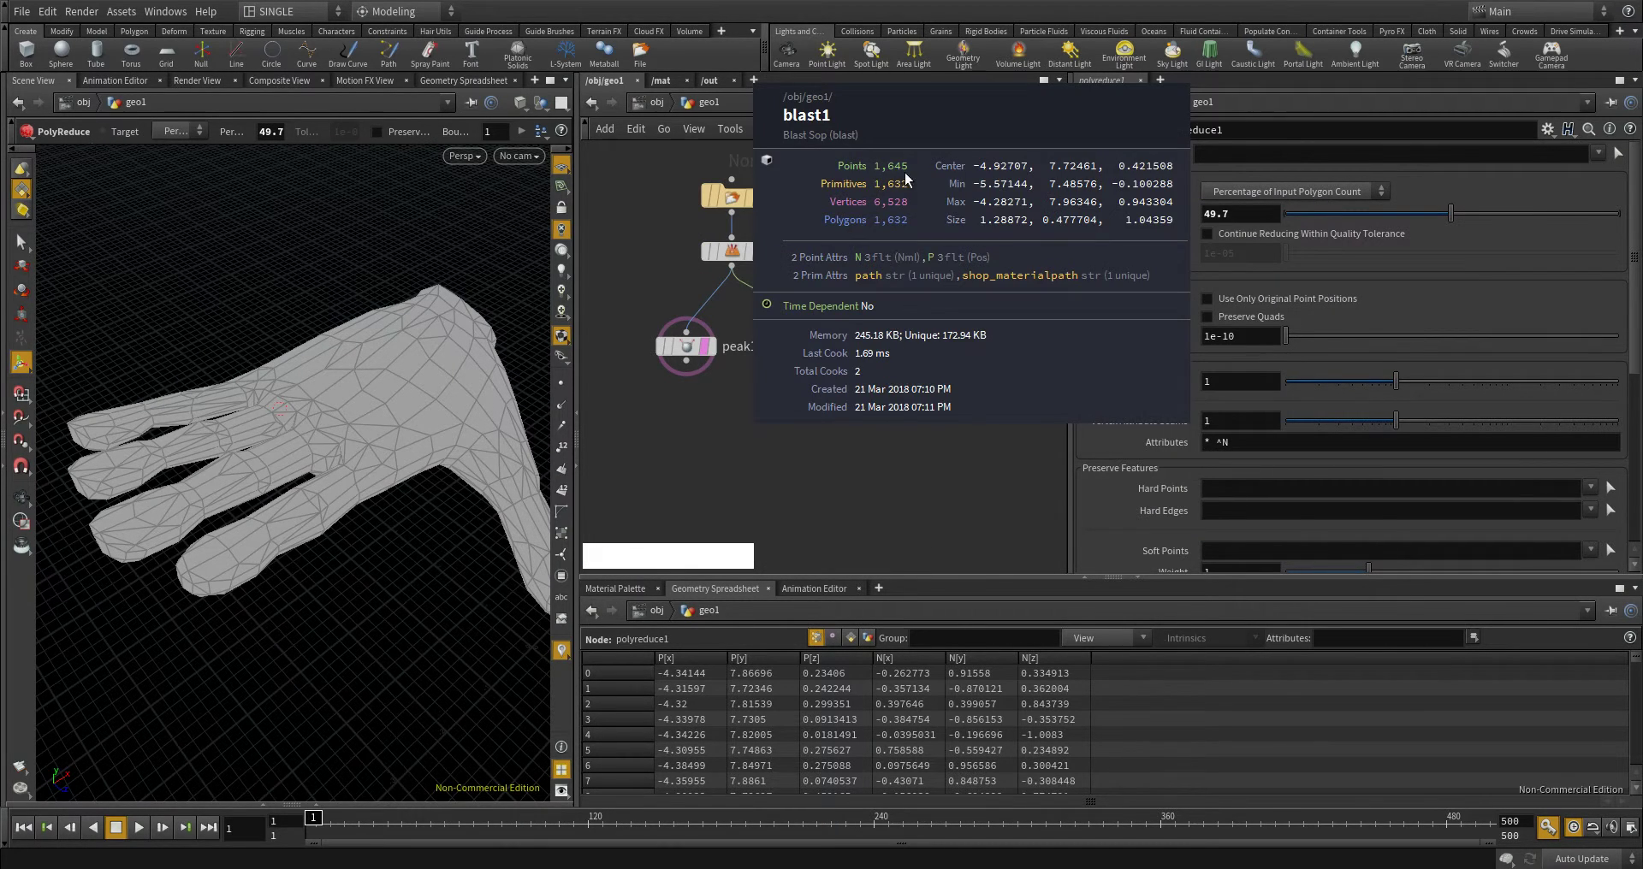
{"action": "middle_click", "coordinate": [880, 378]}
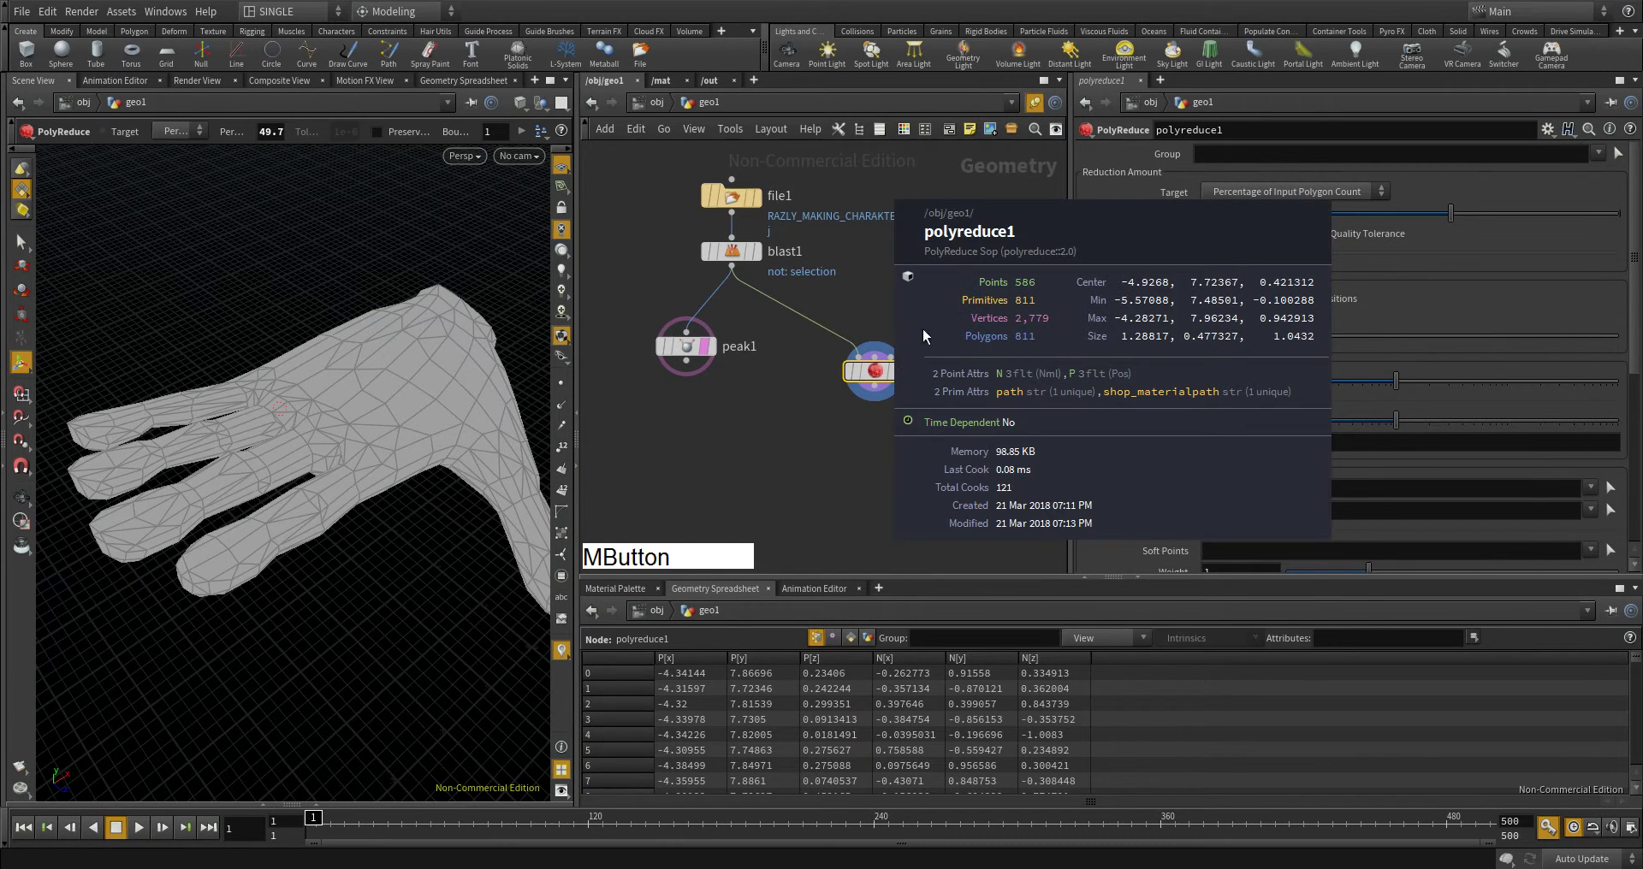
{"action": "left_click", "coordinate": [882, 371]}
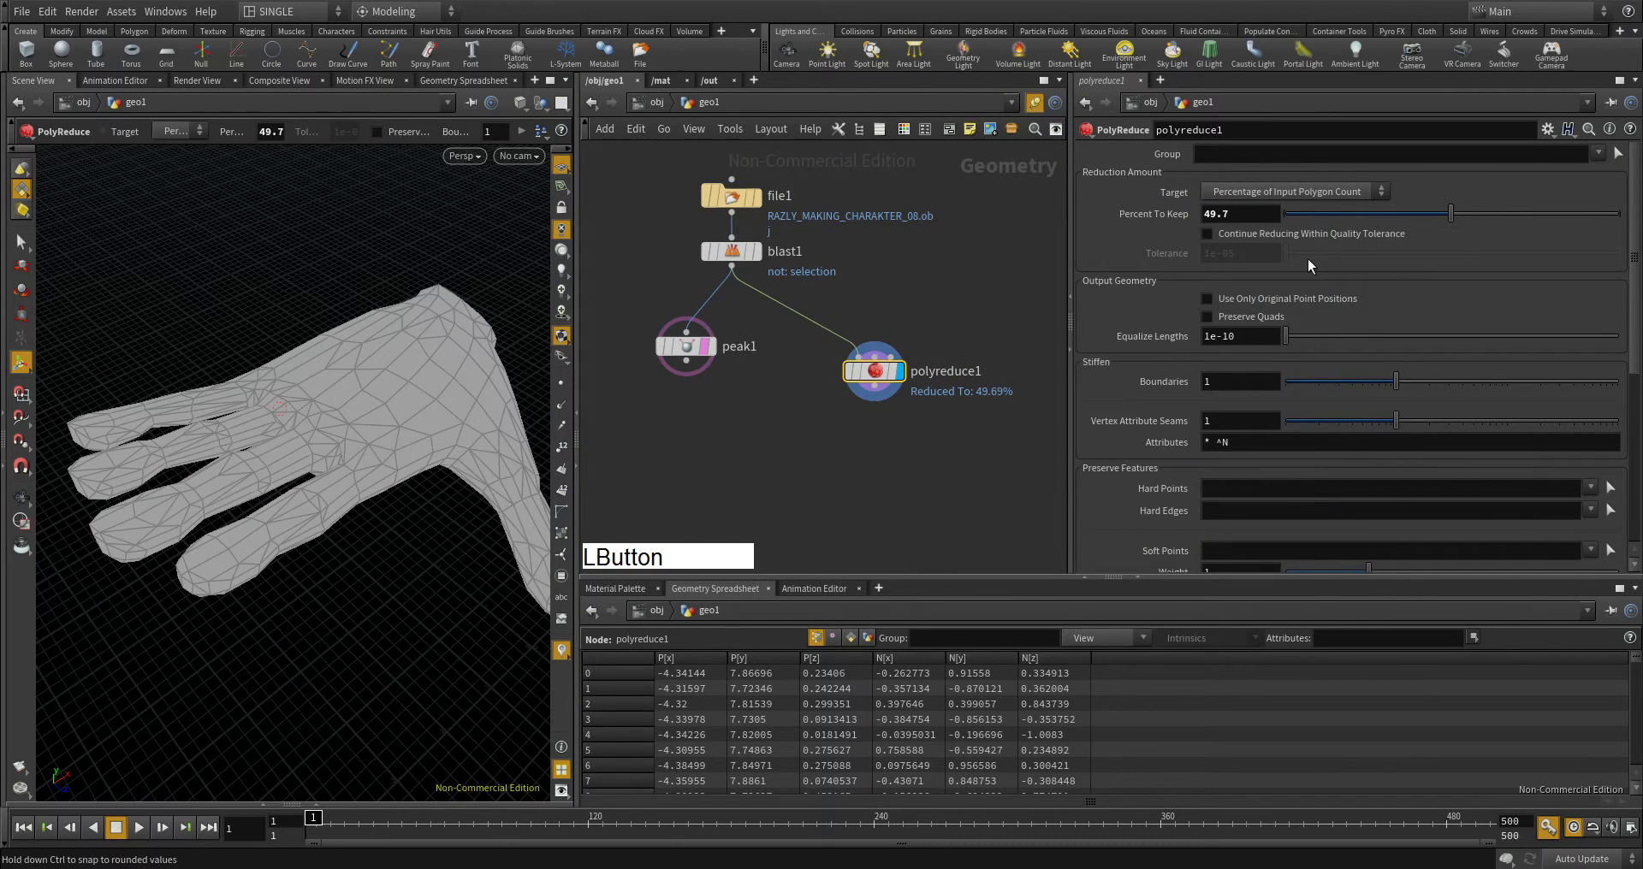
{"action": "left_click", "coordinate": [1451, 221]}
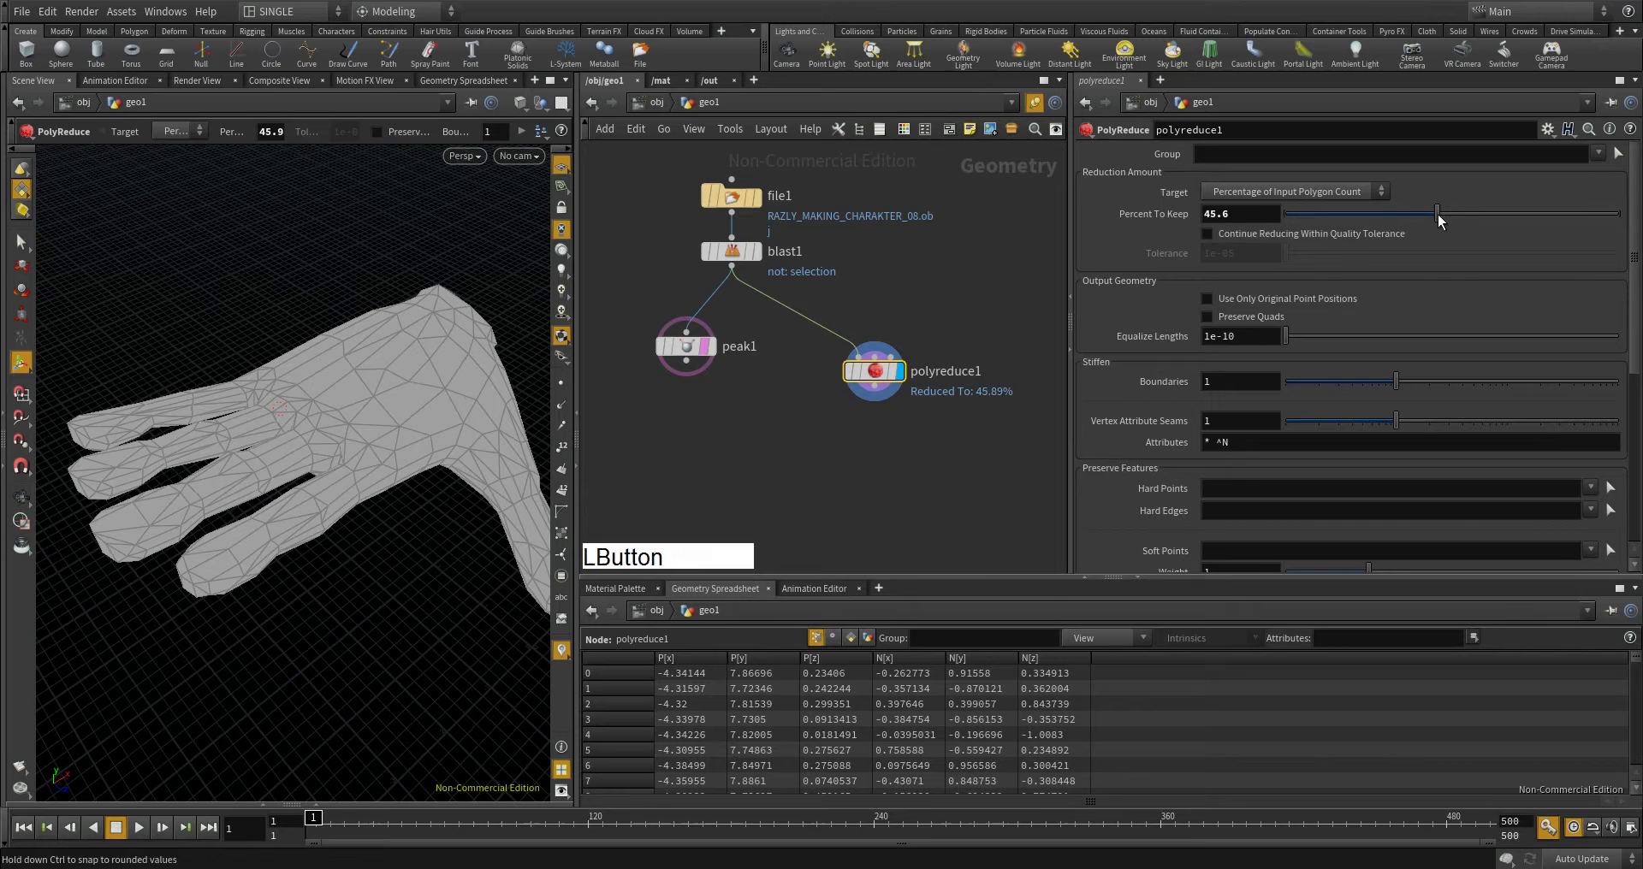
{"action": "left_click", "coordinate": [696, 355]}
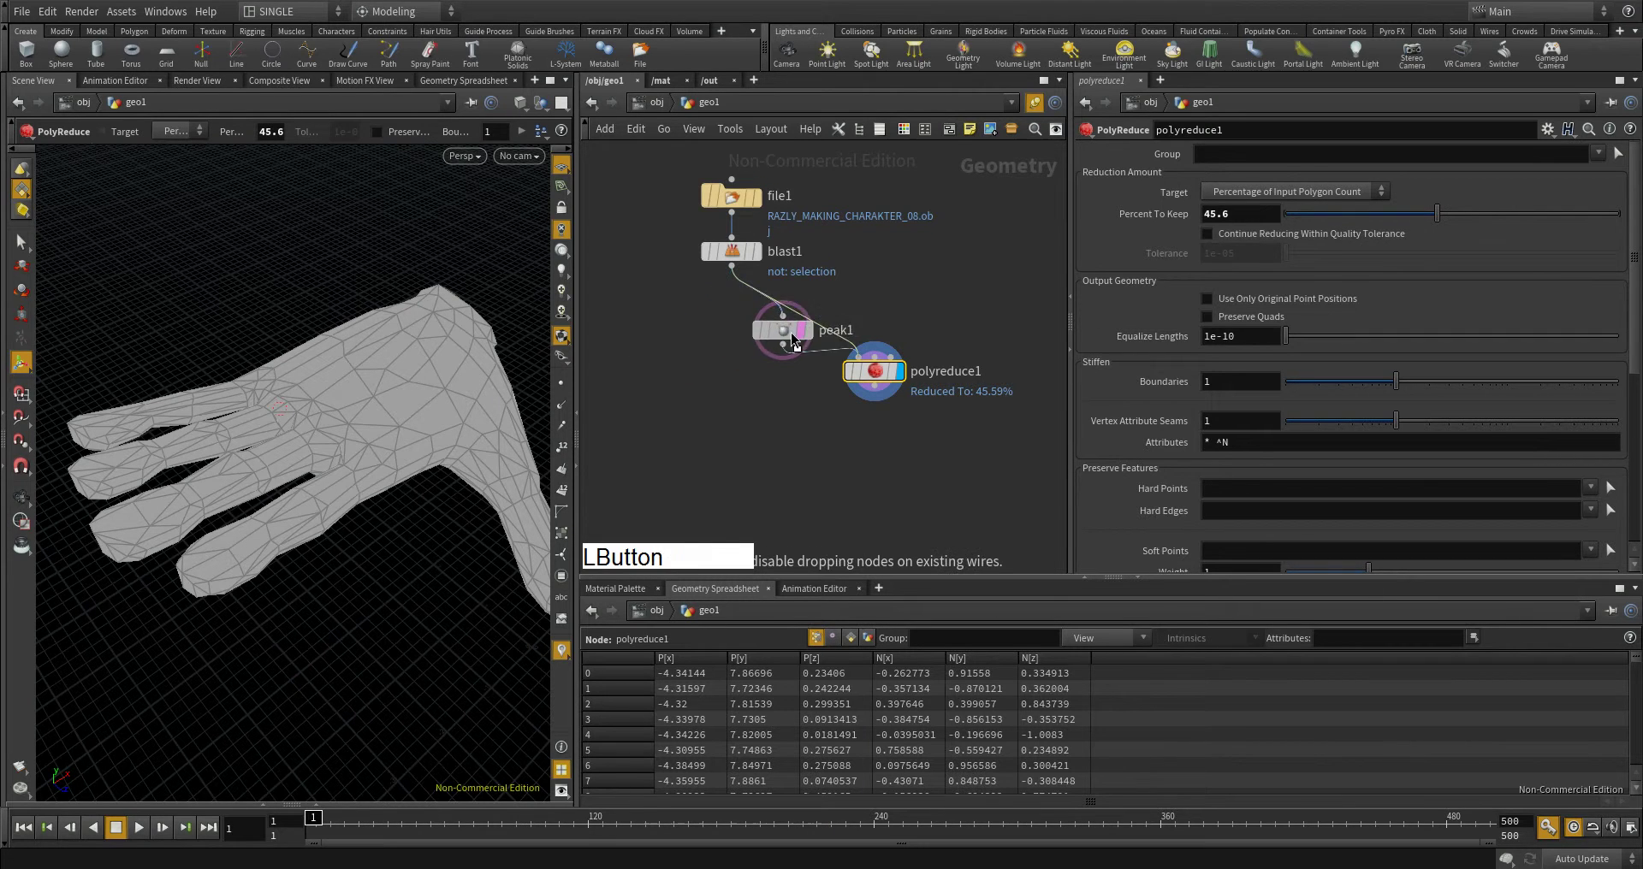
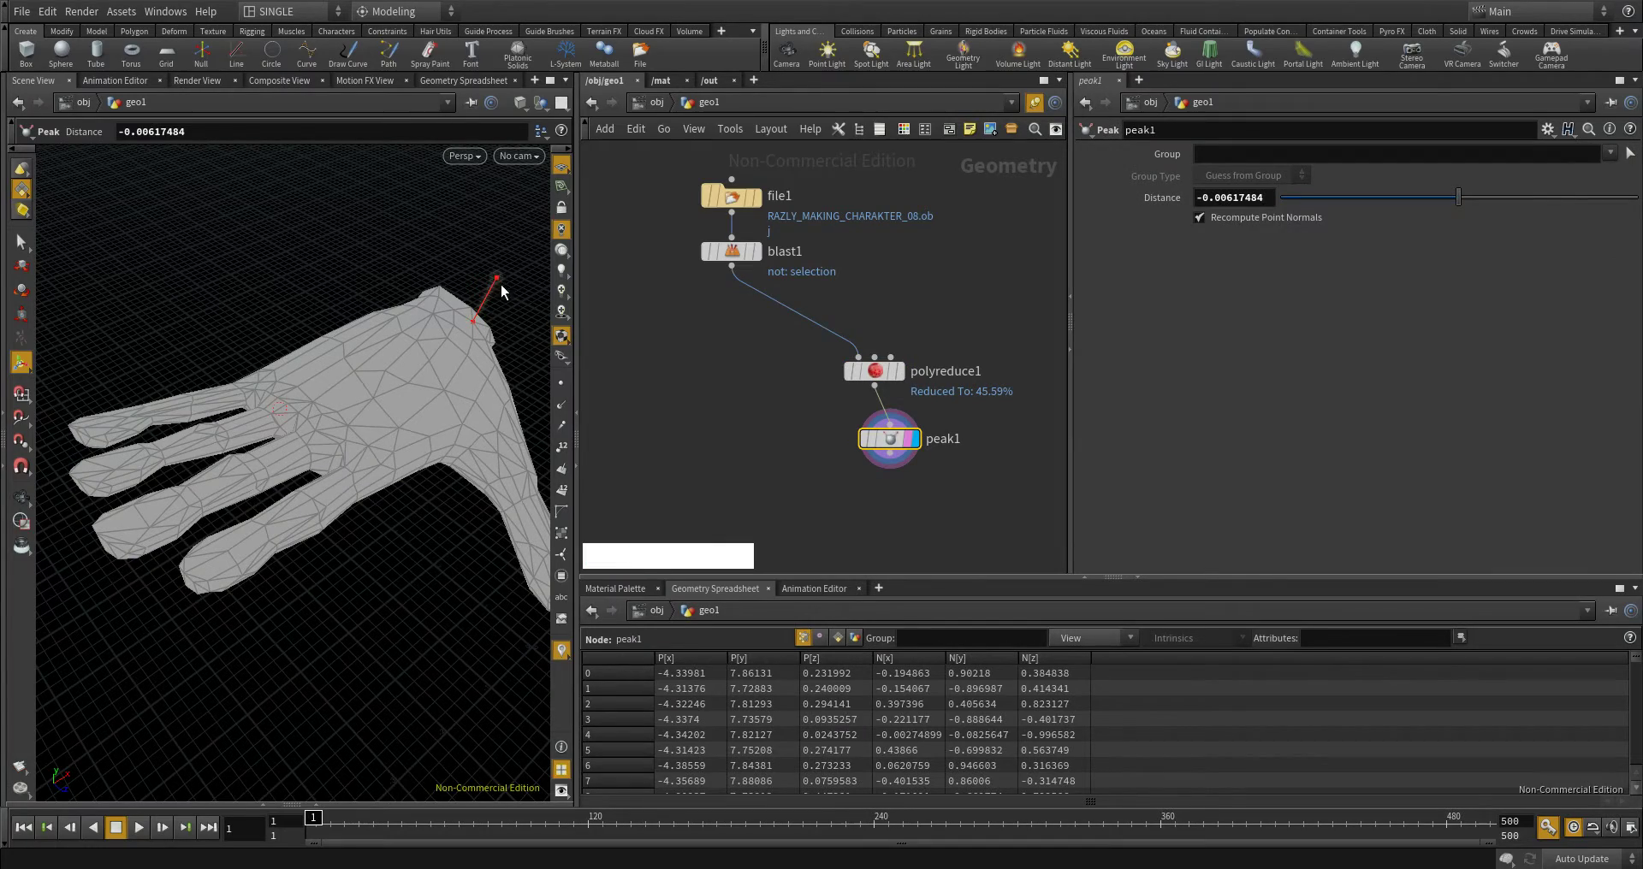
- Drag the Peak handle to push the low-poly hand to a Distance of about -0.021
{"action": "left_click", "coordinate": [495, 288]}
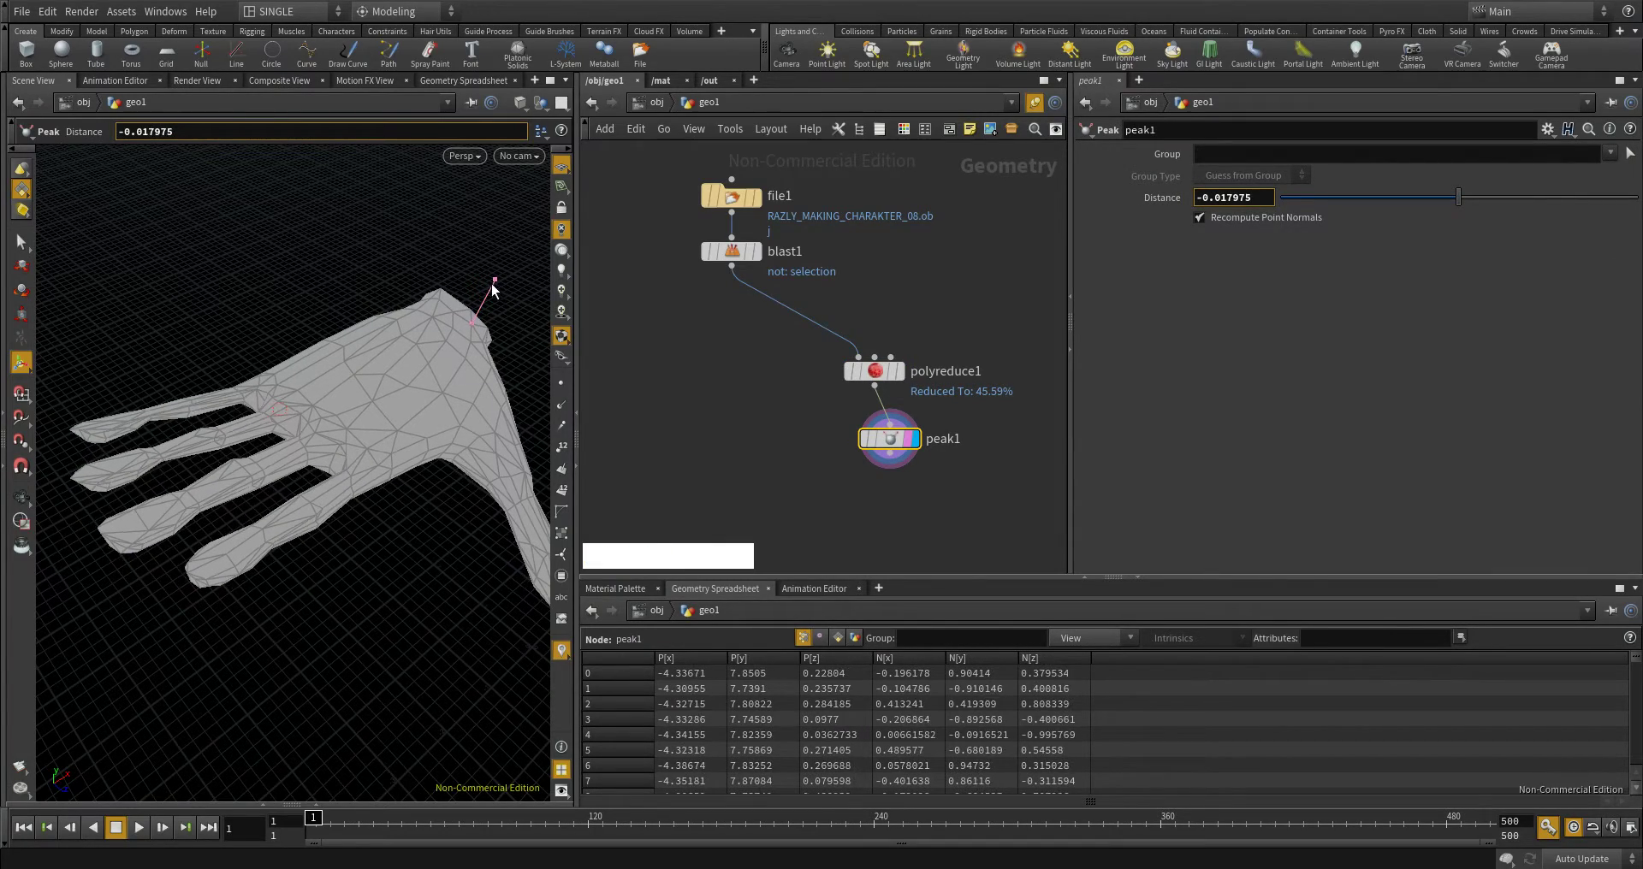